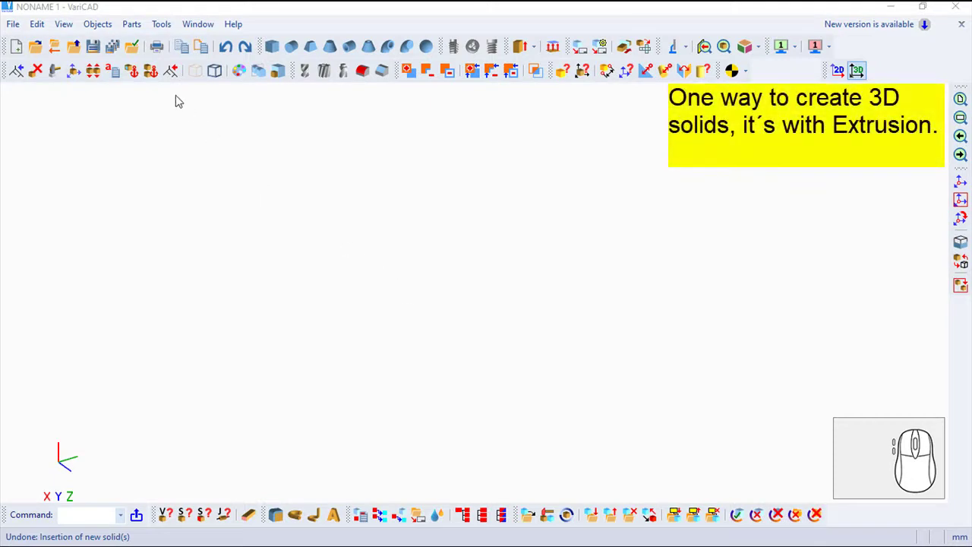
Start the Extrude command from Solids Created from 2D Profiles
left_click(108, 27)
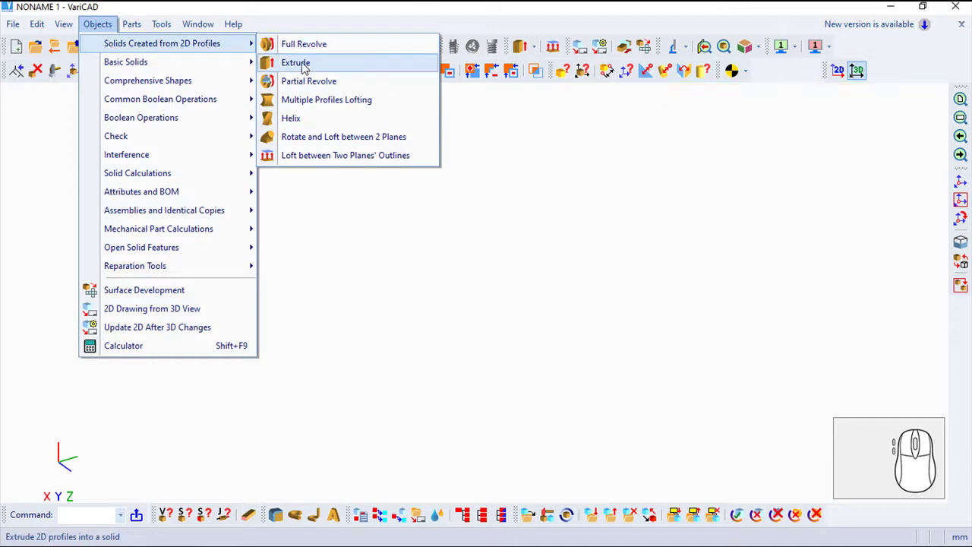
left_click(306, 66)
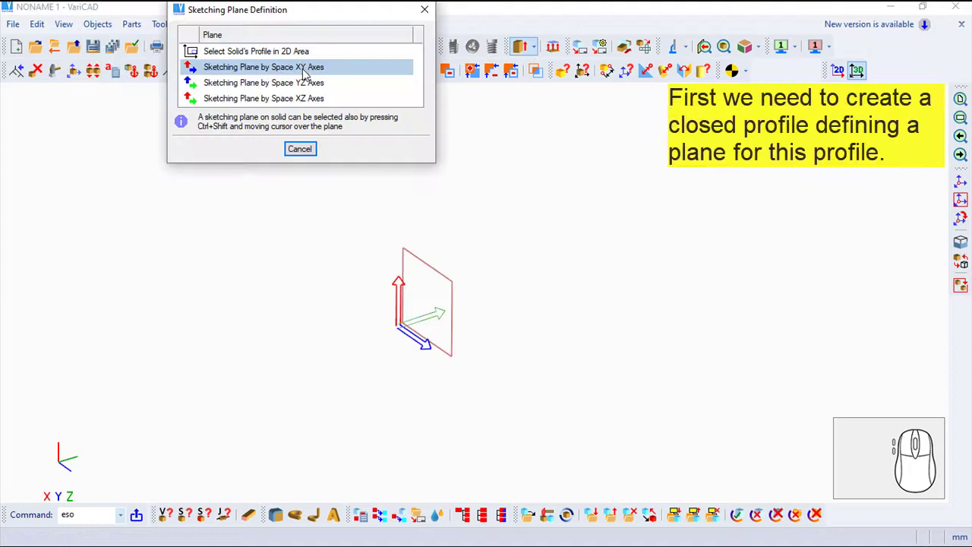
Sketch a closed rectangle on the XY plane using the Dx Dy corner increments
left_click(312, 87)
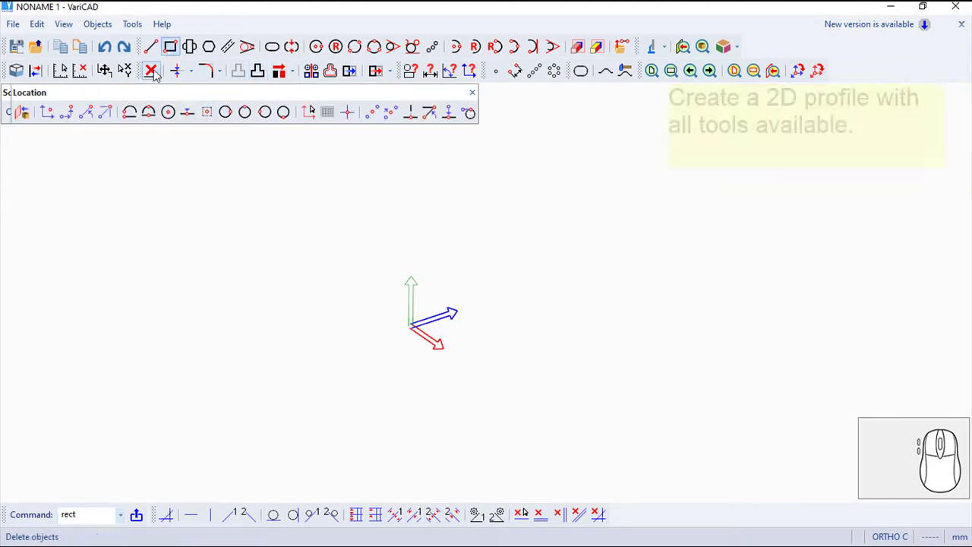
left_click(72, 116)
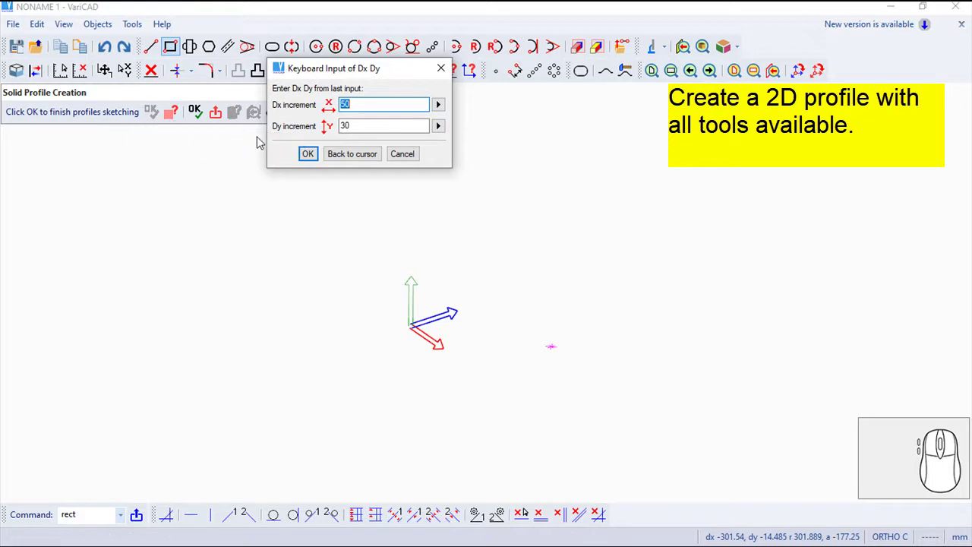
left_click(318, 157)
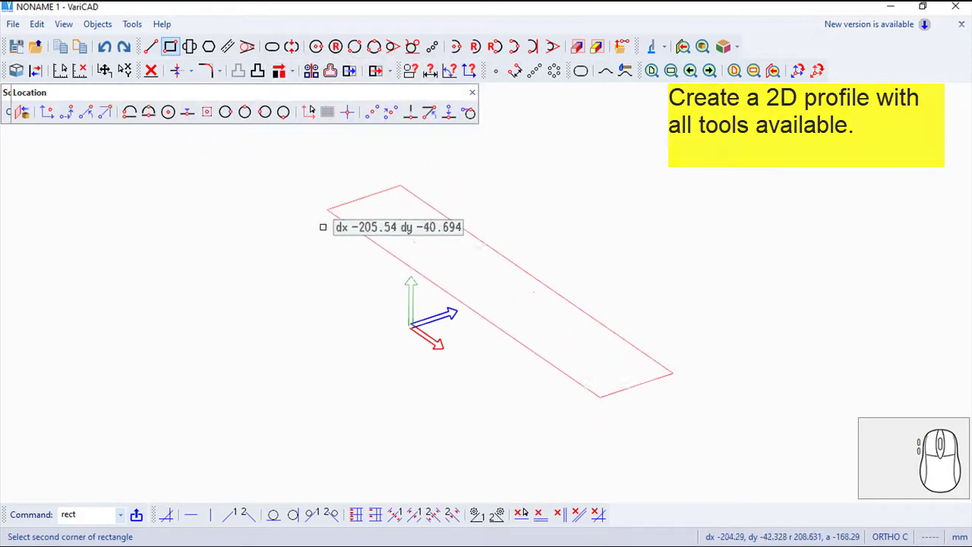
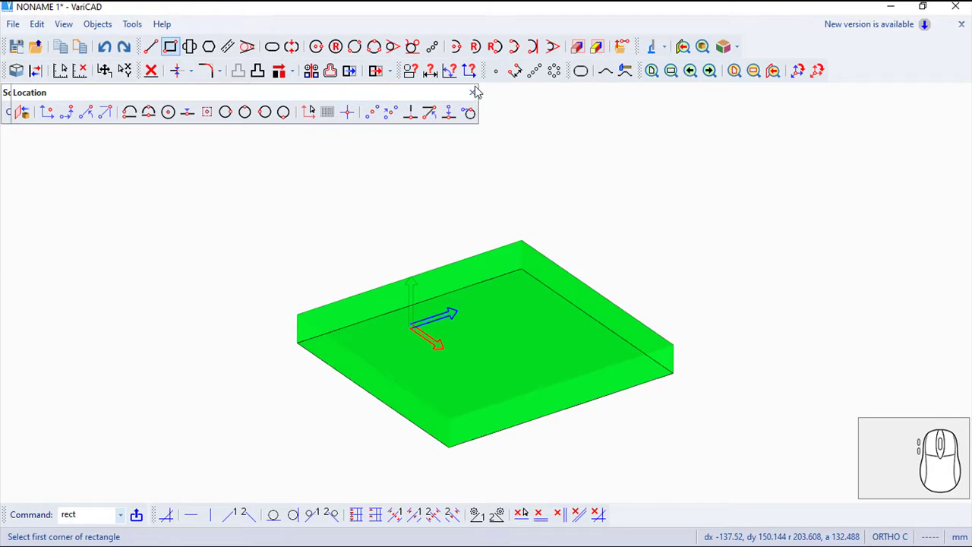
left_click(478, 90)
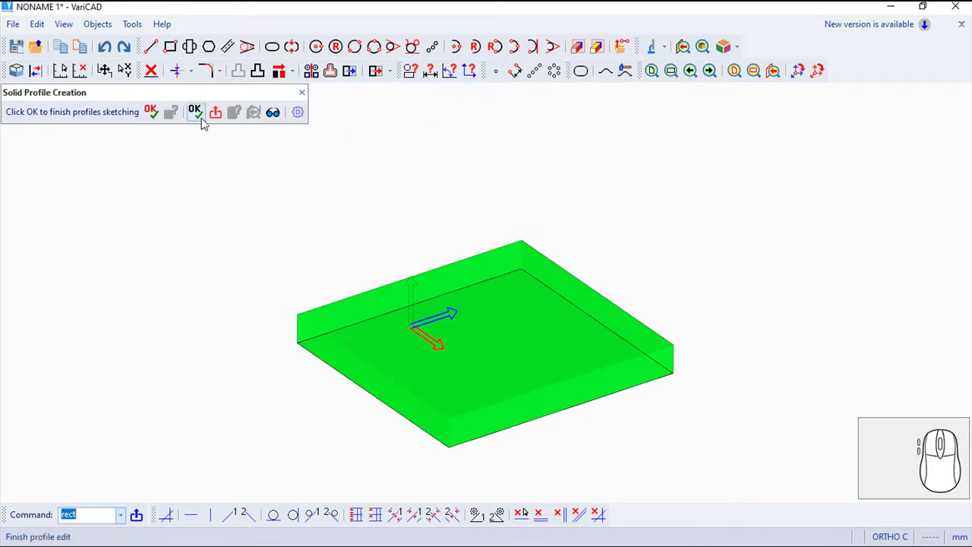
Extrude the rectangle to height 10 with a 3° draft angle into a solid slab
left_click(159, 115)
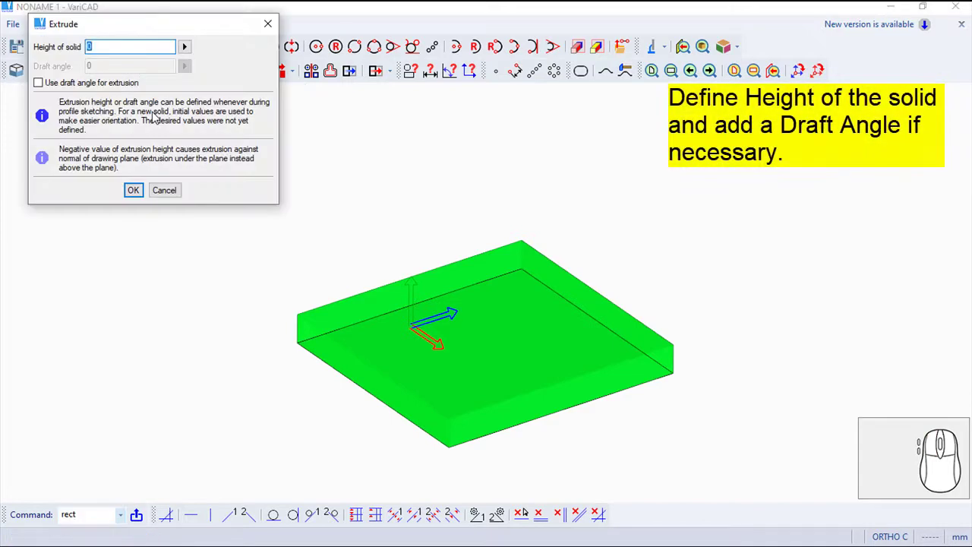
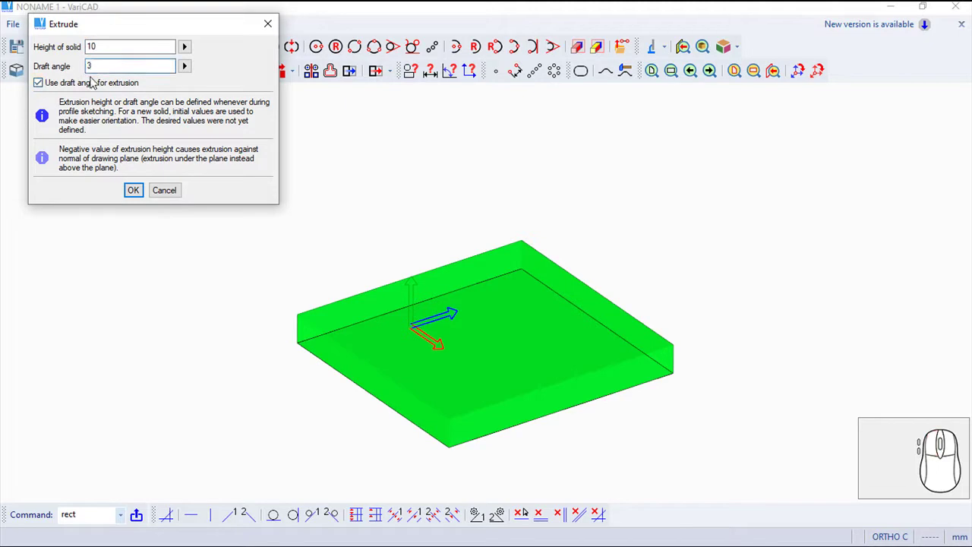
left_click(141, 188)
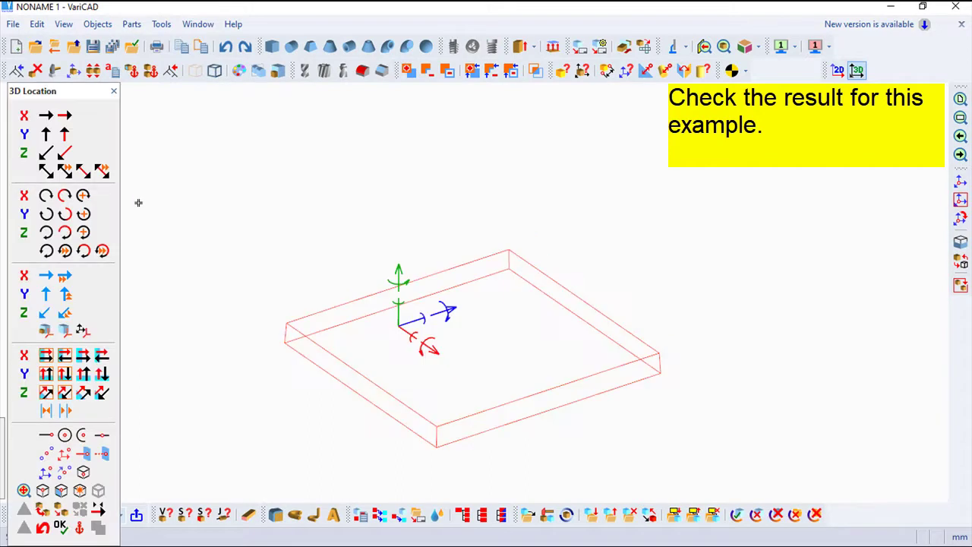